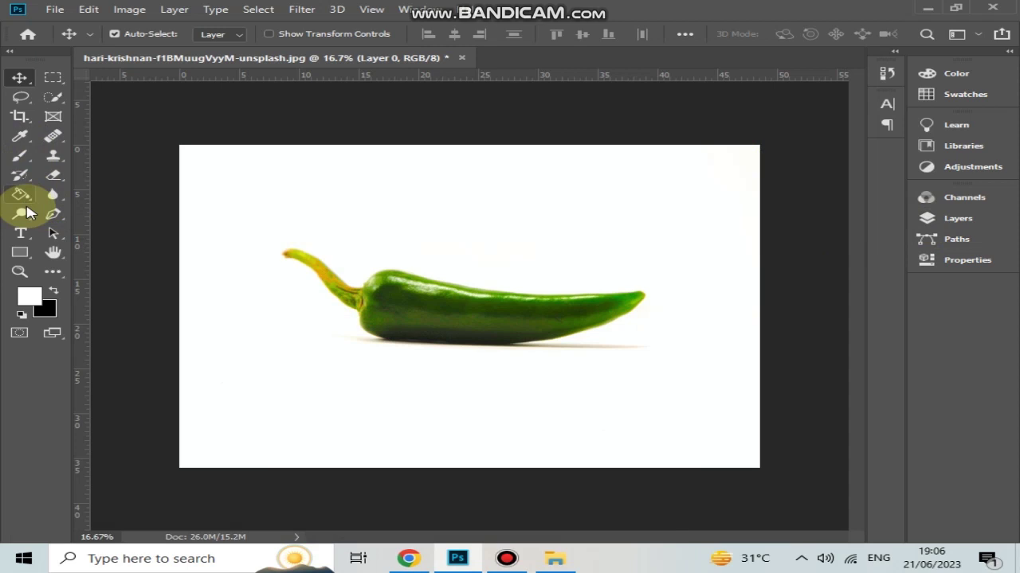
- Add the black word GREEN above the chili with the Type tool and commit it
{"action": "left_click", "coordinate": [33, 237]}
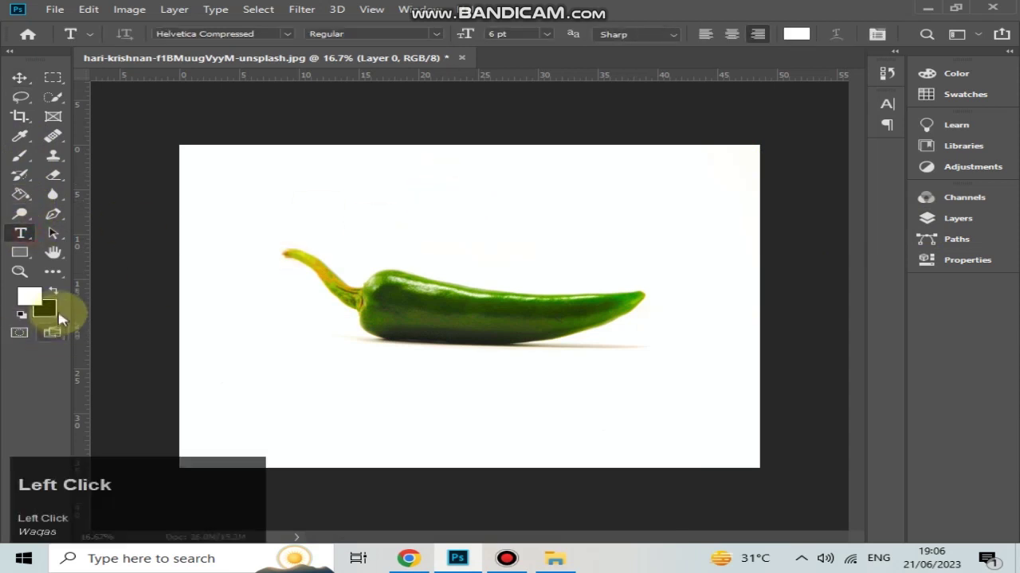
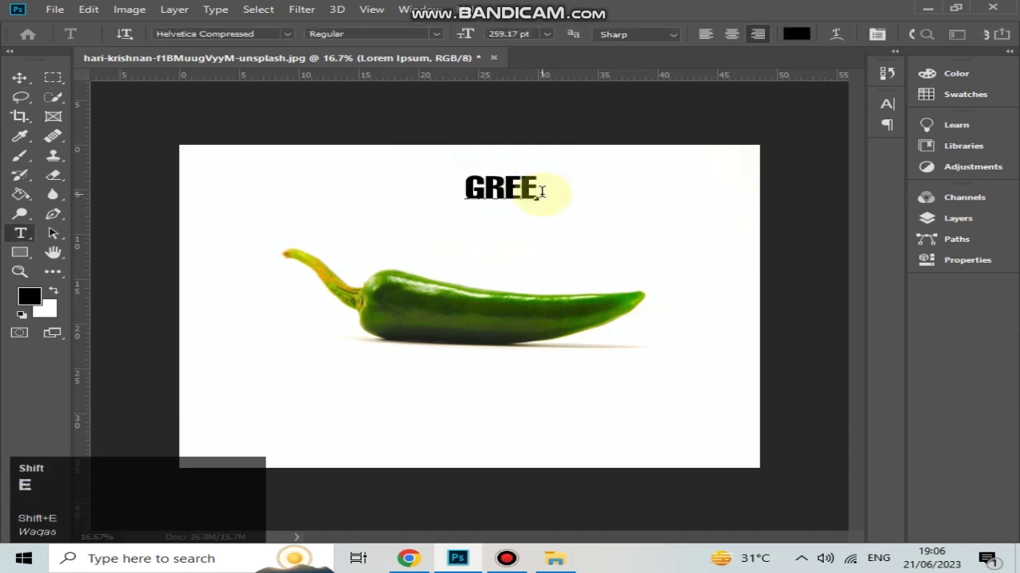
{"action": "key", "text": "shift+n"}
{"action": "left_click", "coordinate": [31, 83]}
{"action": "key", "text": "ctrl+t"}
- Convert the GREEN text layer into a smart object from the Layers panel
{"action": "left_click", "coordinate": [157, 191]}
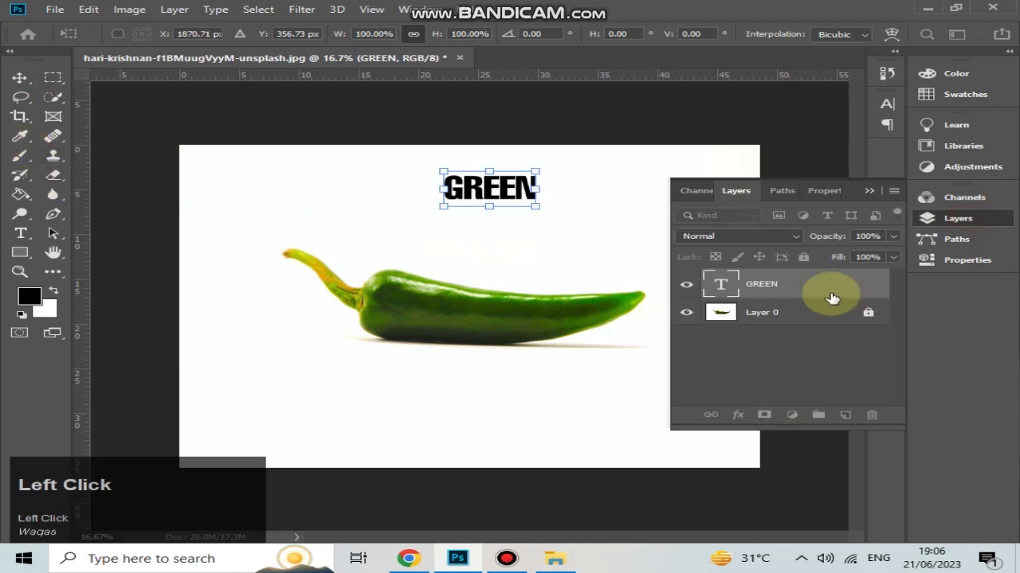
{"action": "right_click", "coordinate": [829, 287]}
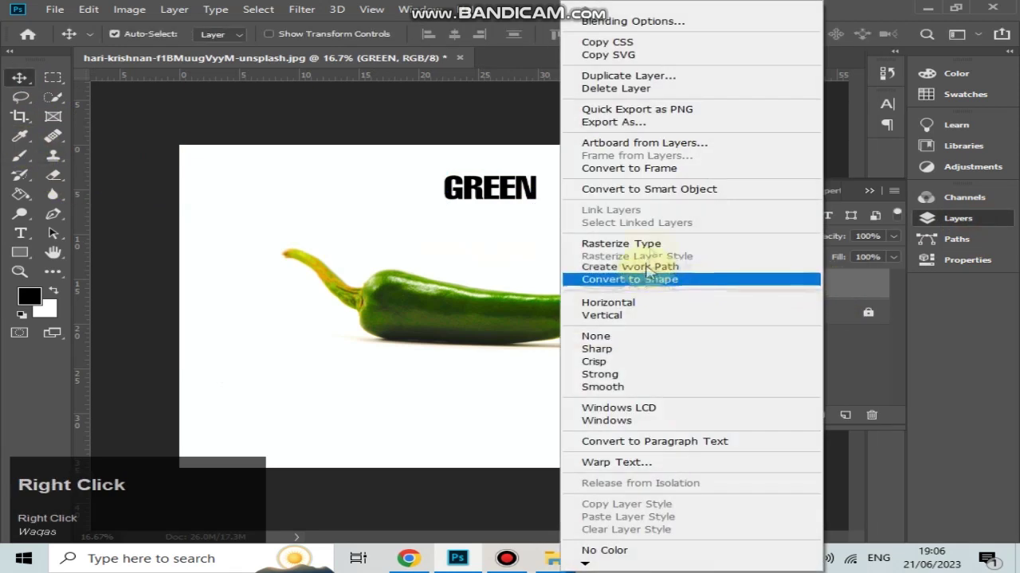
{"action": "left_click", "coordinate": [691, 195]}
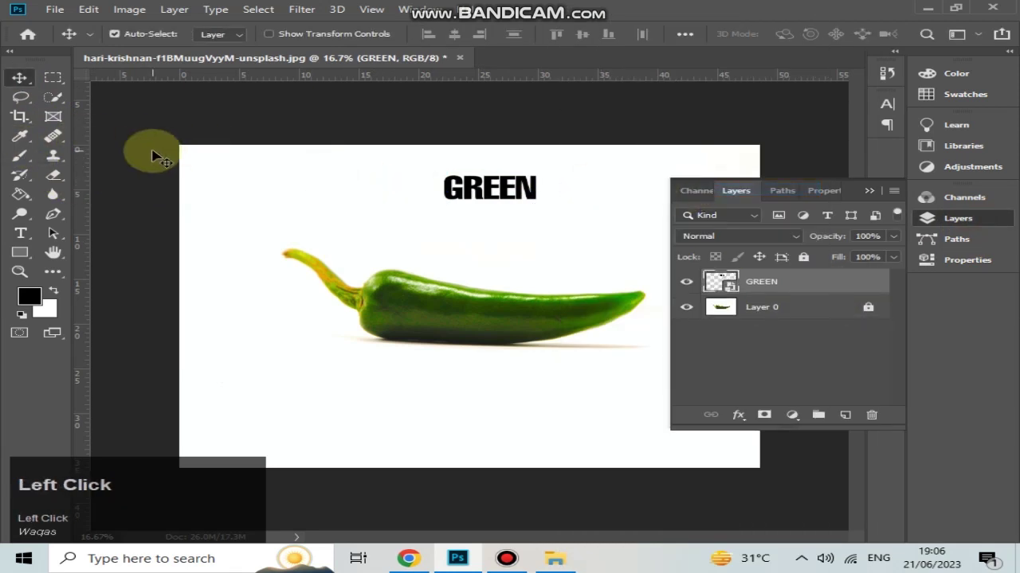
{"action": "left_click", "coordinate": [10, 73]}
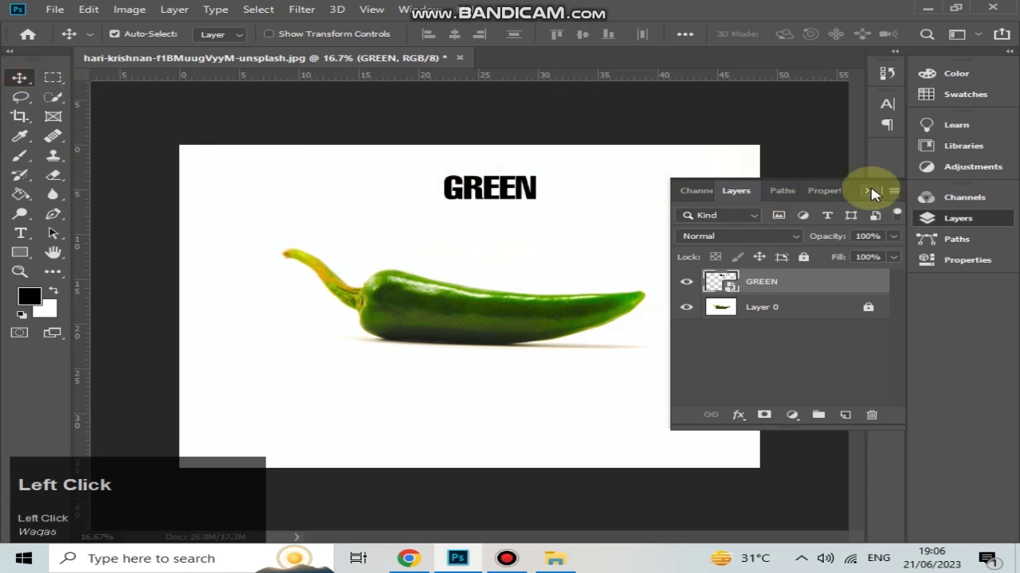
- Scale GREEN over the chili and warp it to follow the chili's curve
{"action": "key", "text": "ctrl+t"}
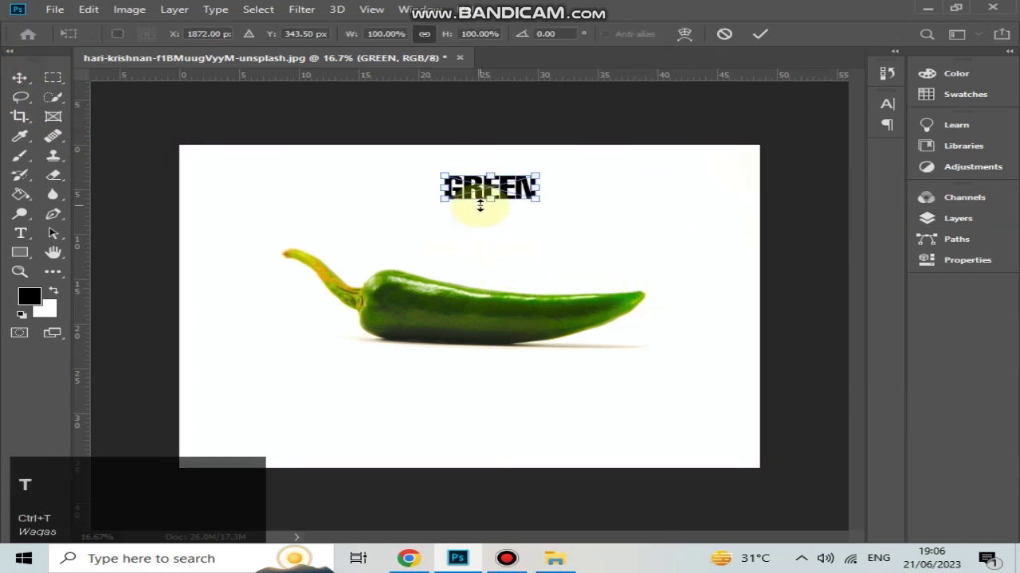
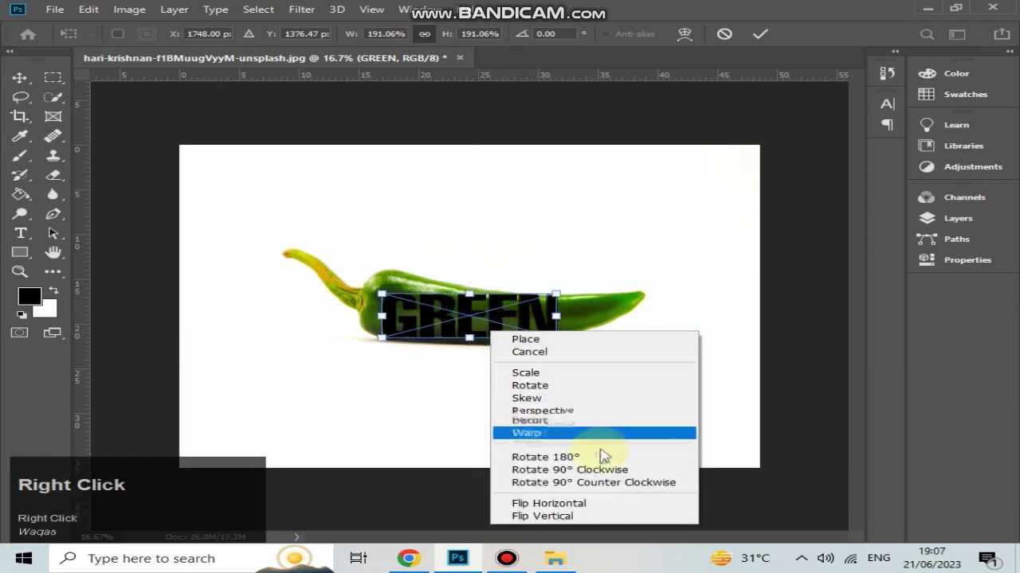
{"action": "left_click_drag", "start_coordinate": [604, 438], "coordinate": [759, 41]}
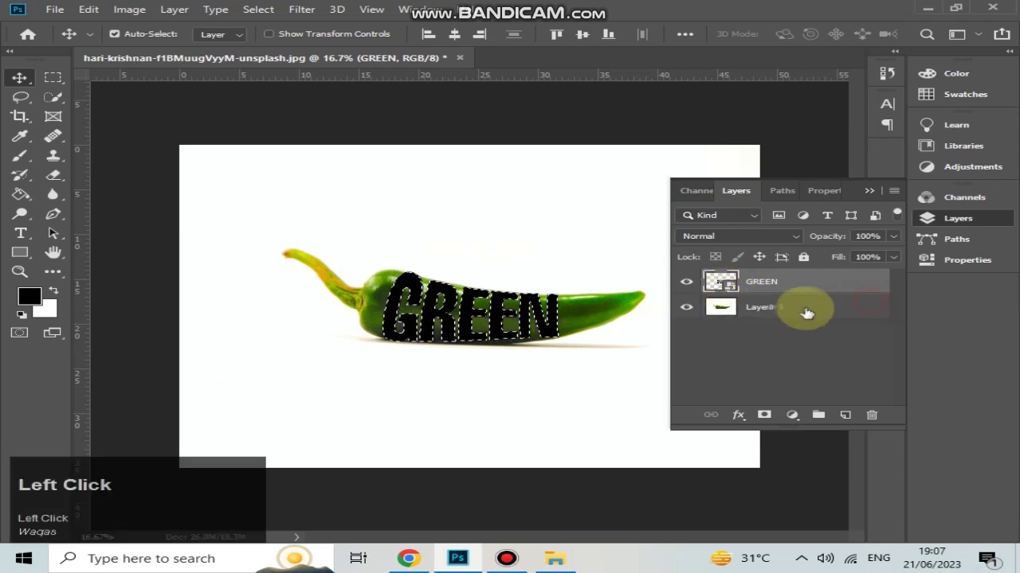
- Place a white-filled layer beneath the chili photo and target its mask for painting
{"action": "left_click_drag", "start_coordinate": [776, 310], "coordinate": [61, 292]}
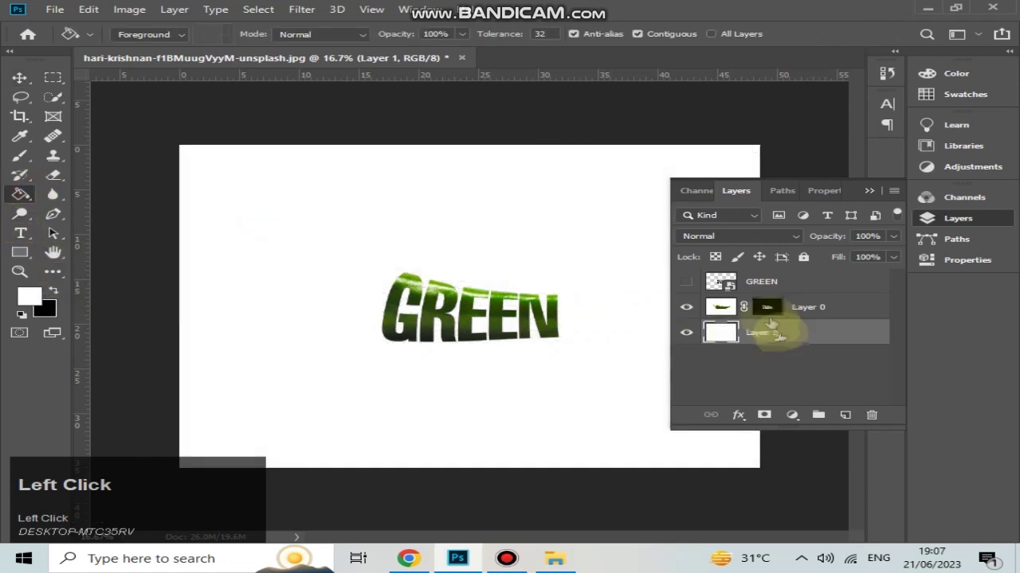
{"action": "left_click", "coordinate": [774, 305]}
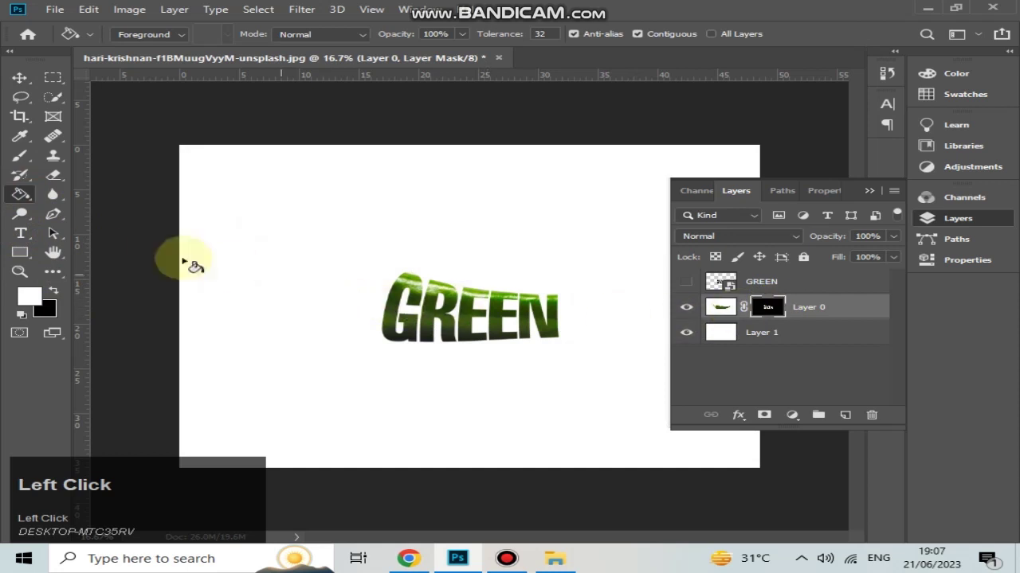